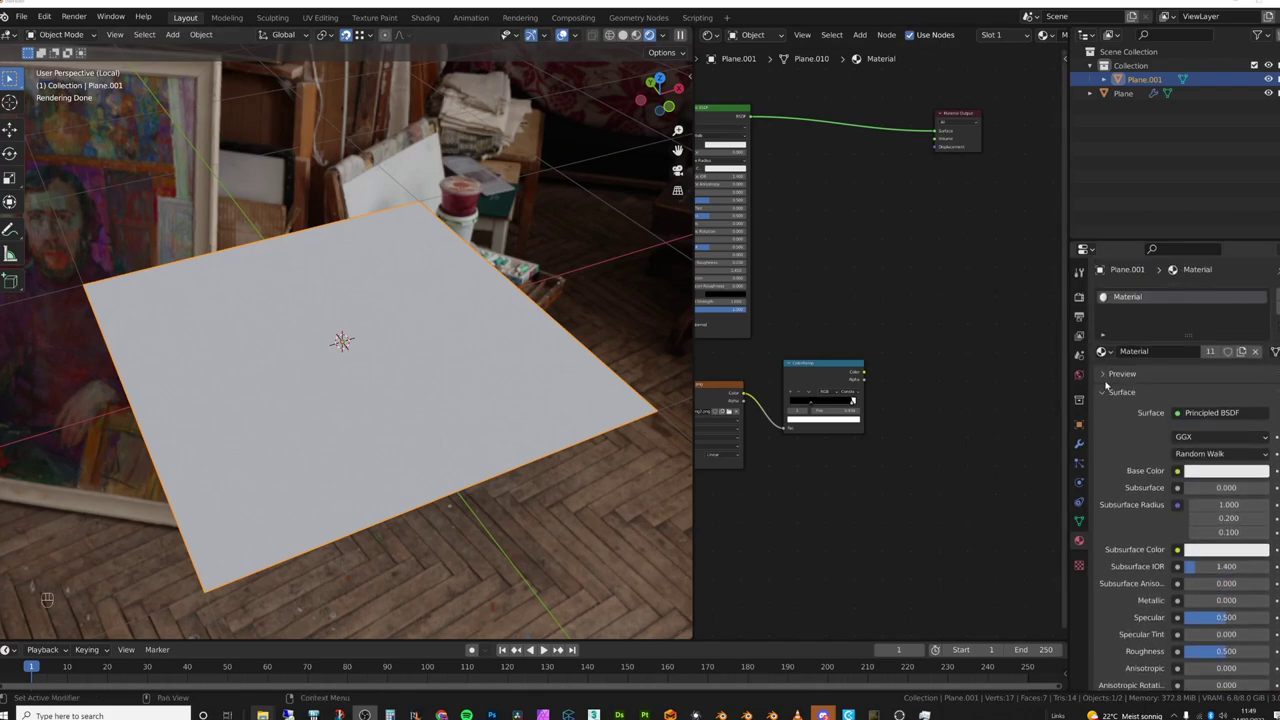
Add a Subdivision Surface modifier to the plane, set to Simple with Adaptive Subdivision enabled
click(1080, 304)
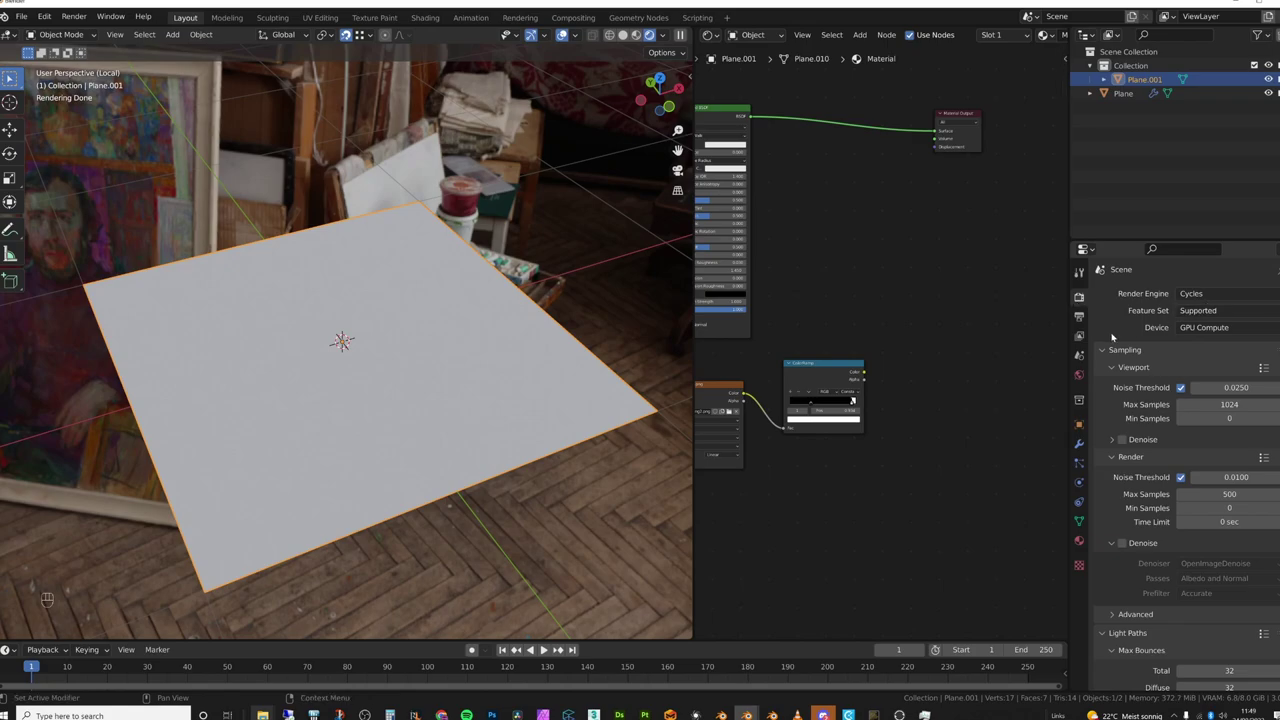
drag(1197, 310, 1184, 328)
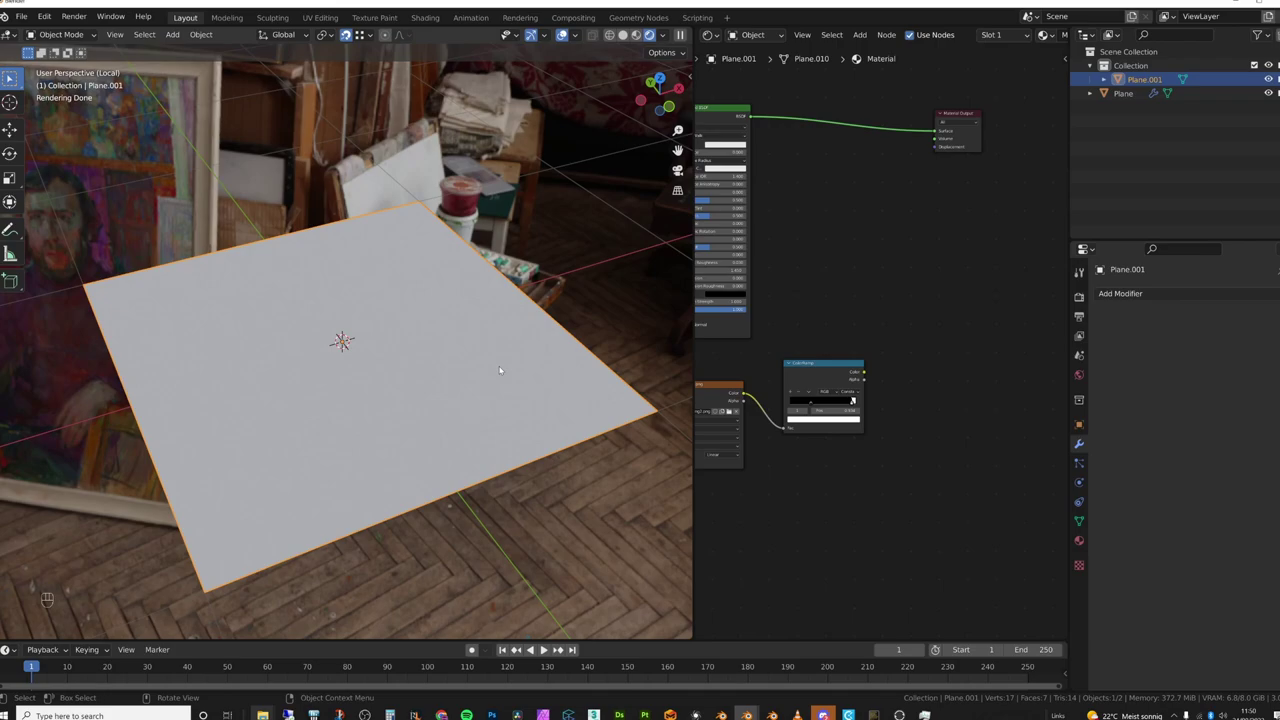
drag(1163, 298, 1060, 542)
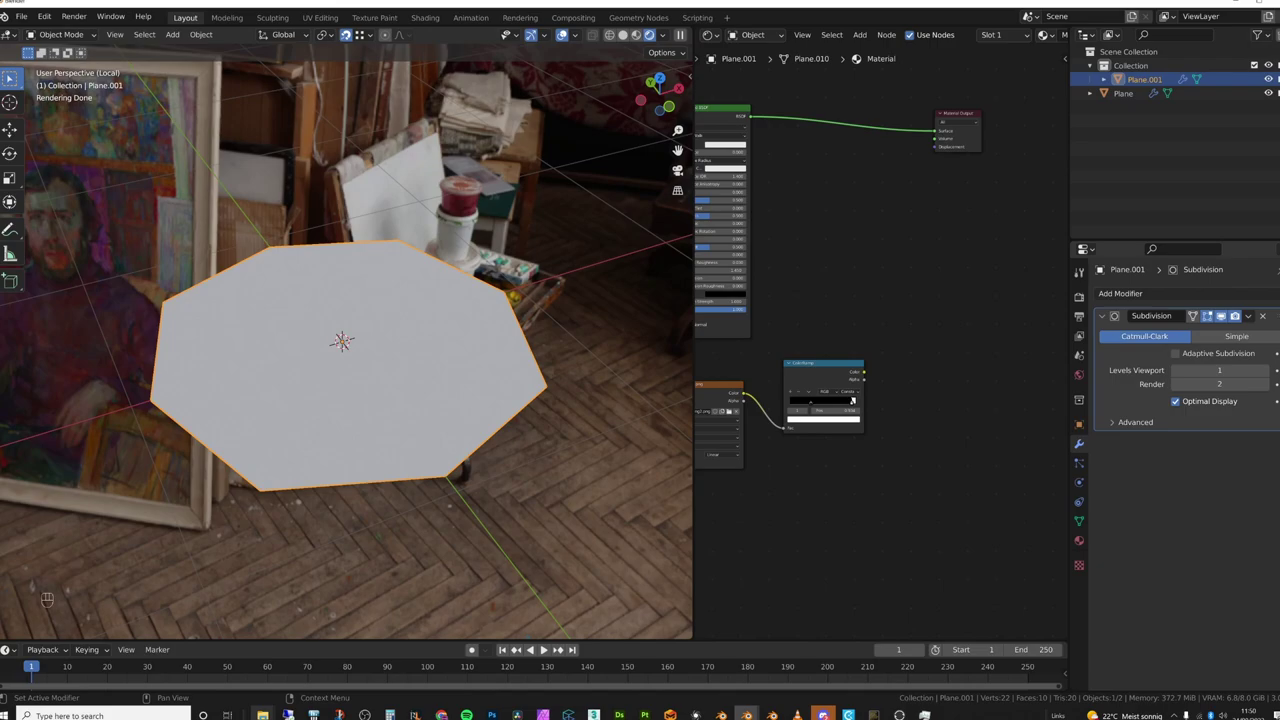
click(1253, 340)
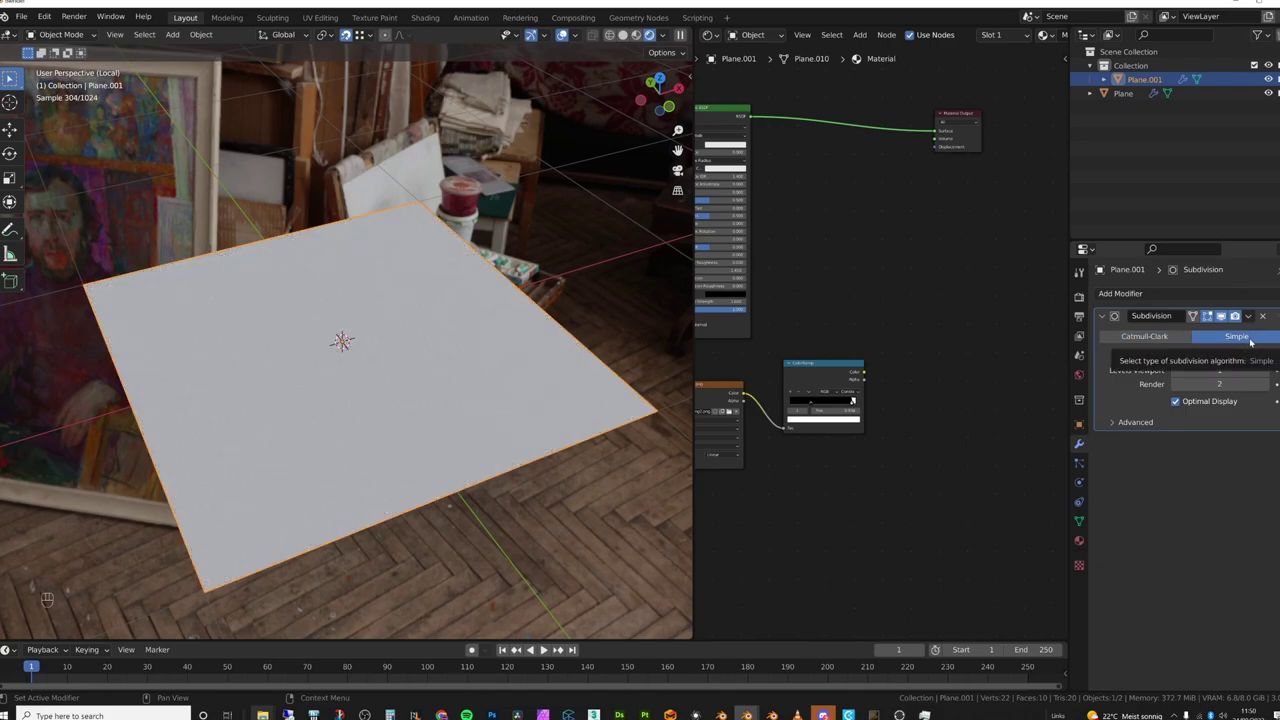
click(1180, 357)
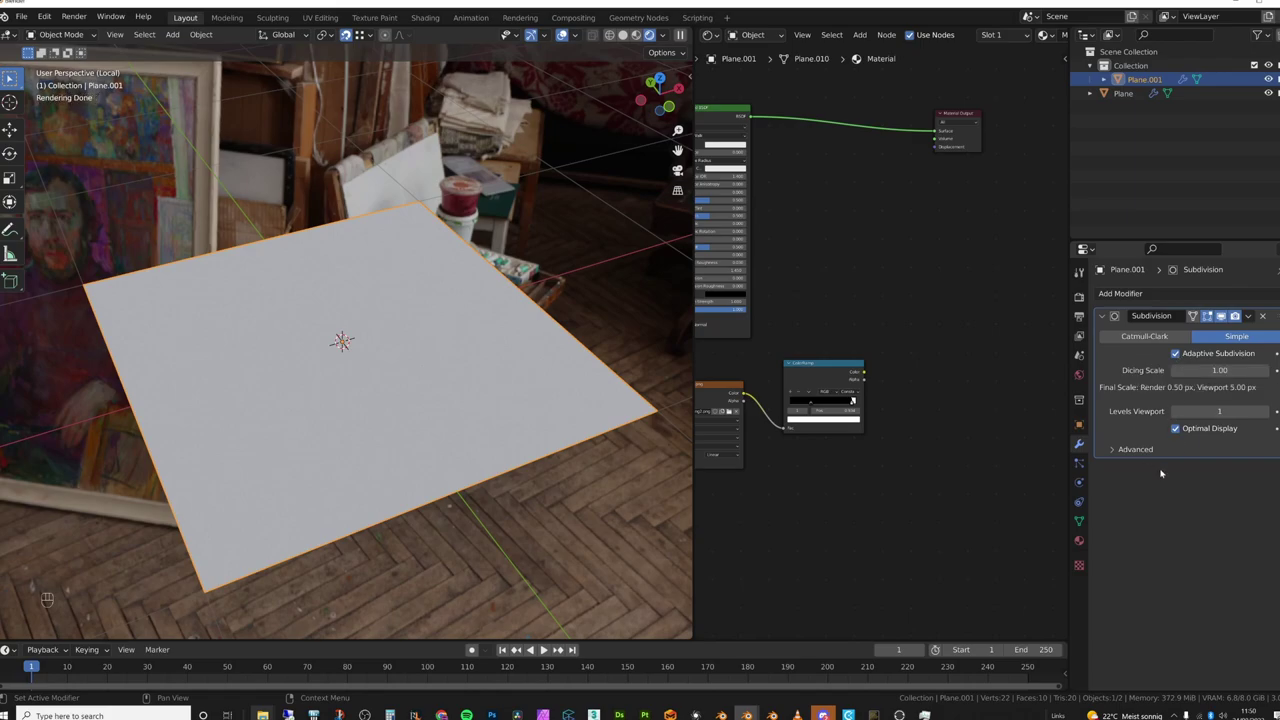
Set the plane material's displacement method to Displacement Only
click(1086, 543)
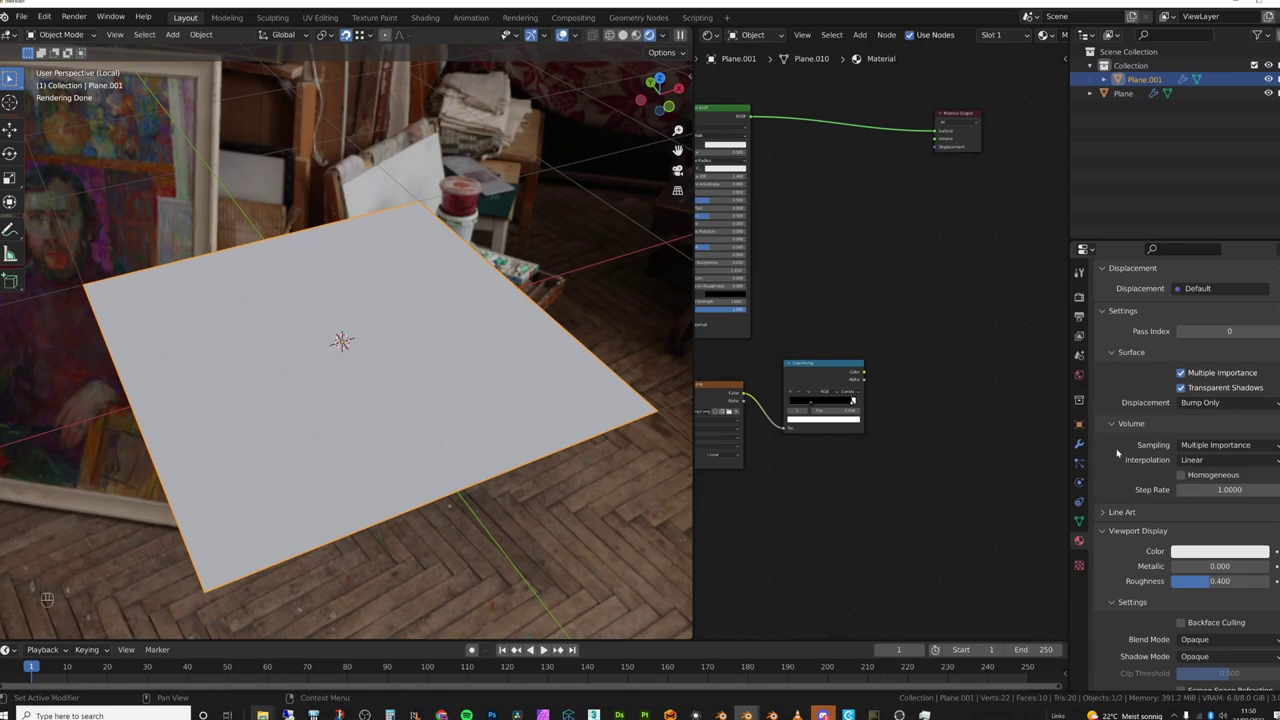
drag(1193, 407, 1214, 437)
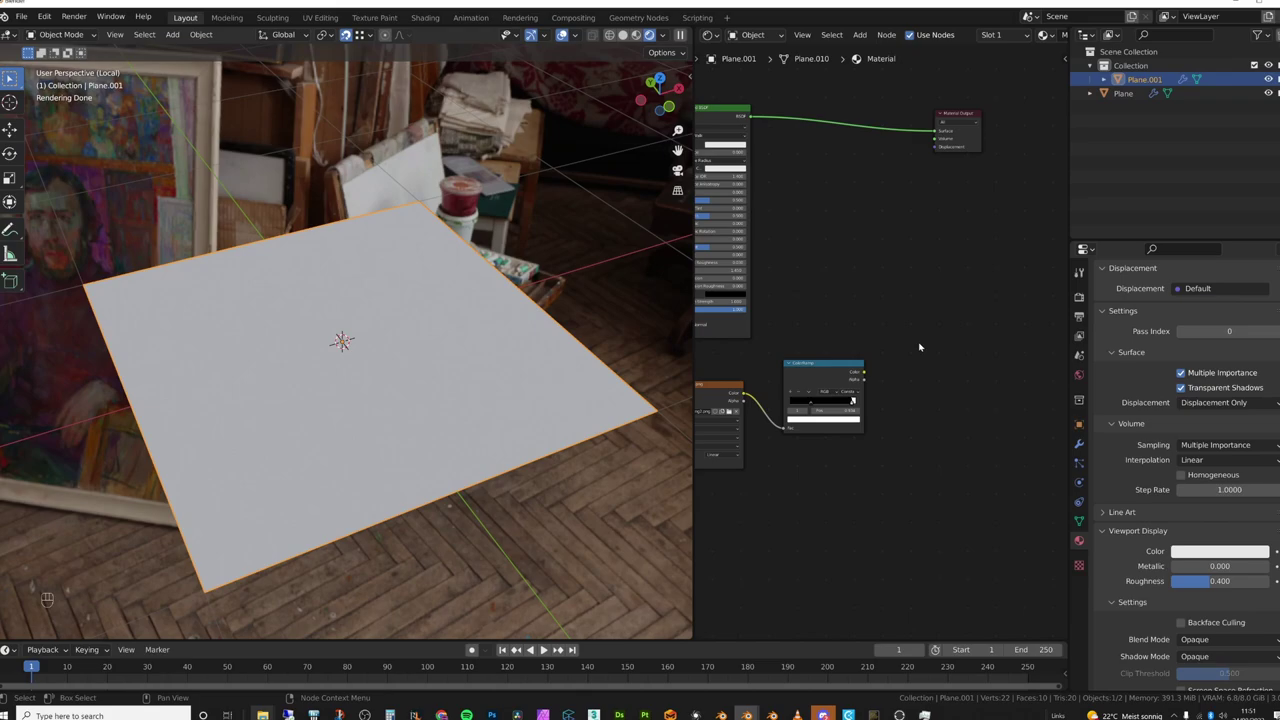
Add a Displacement node fed by the ColorRamp height and wired into the Material Output
key(shift+a)
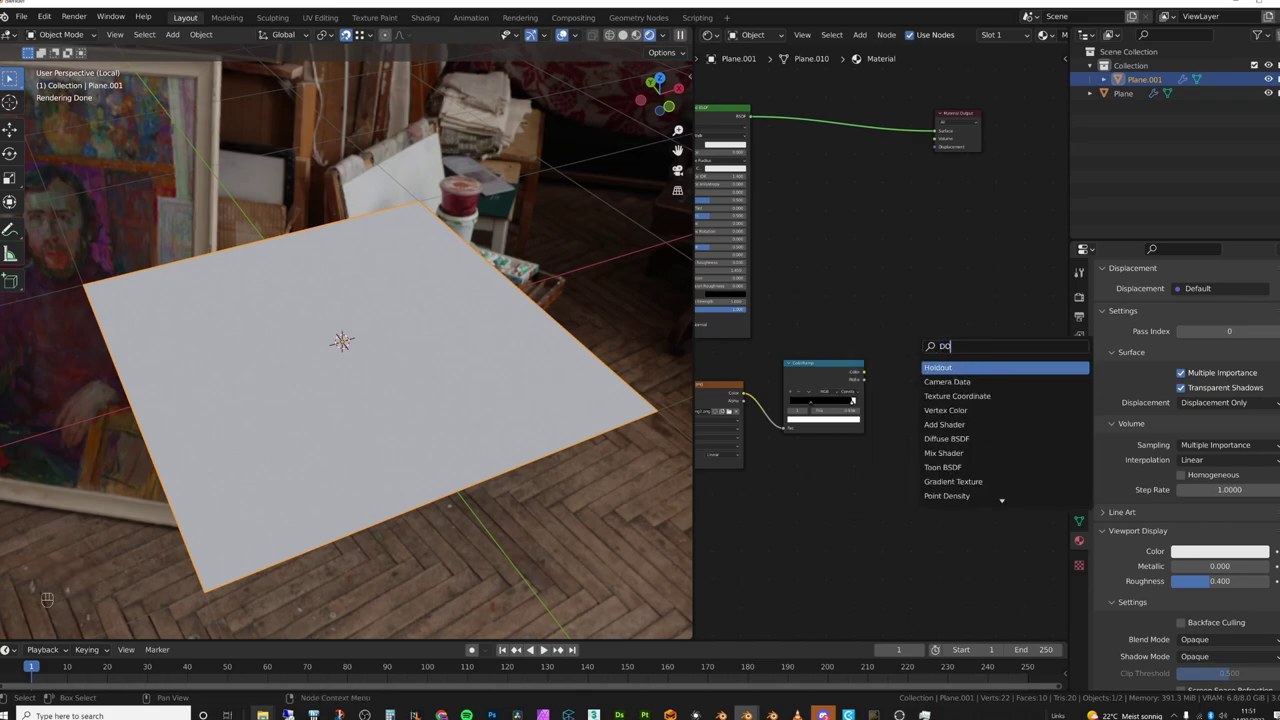
key(BackSpace)
drag(865, 373, 891, 321)
drag(931, 305, 940, 151)
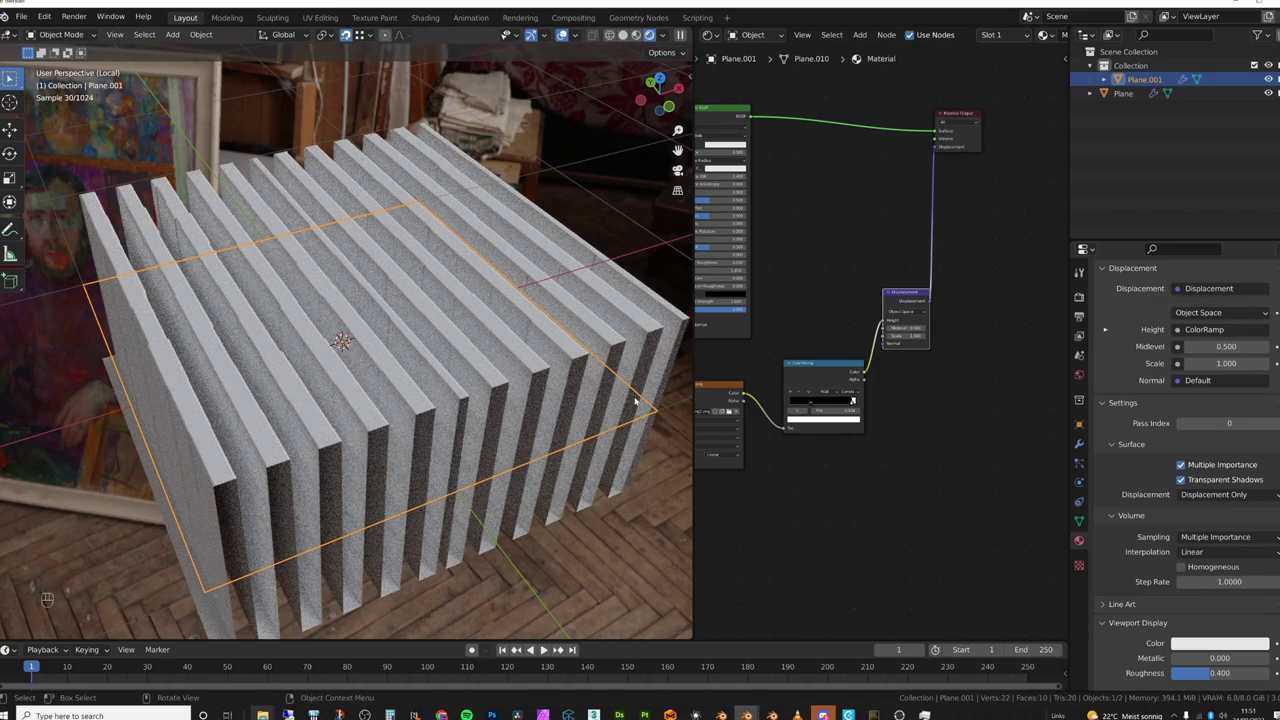
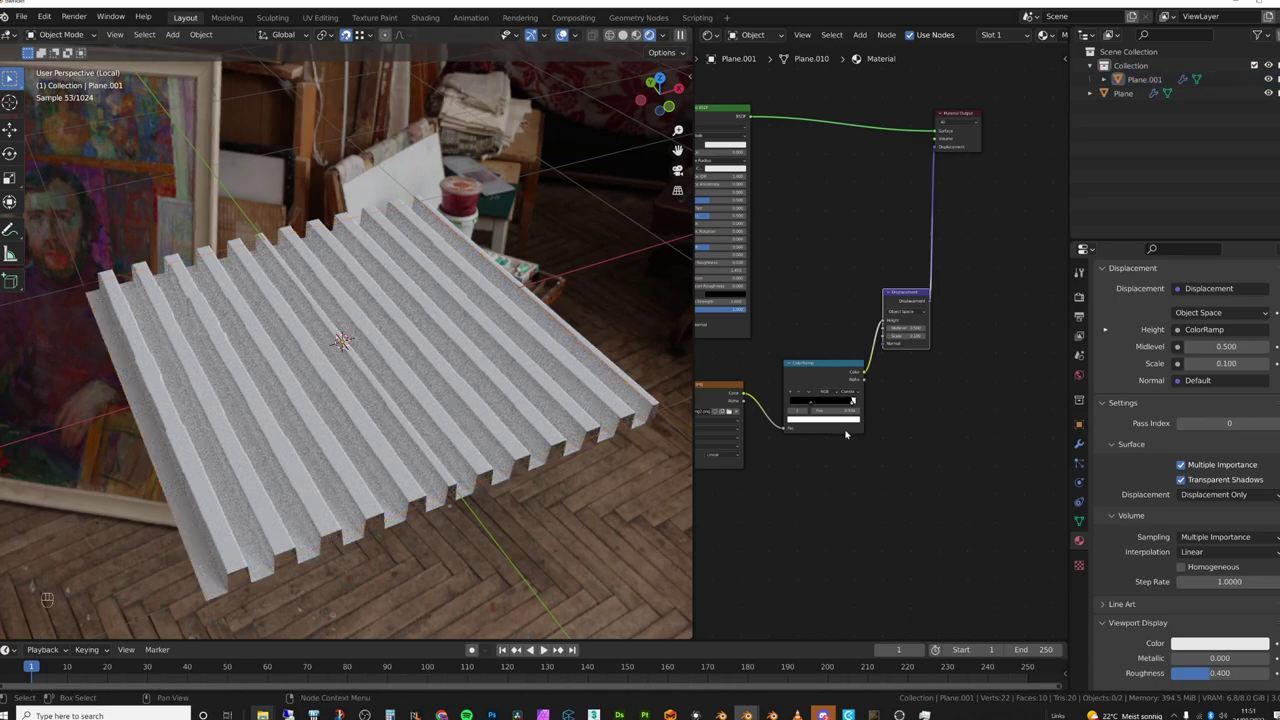
Preview the striped color ramp directly on the plane's surface and move the Displacement node aside
key(z)
drag(875, 331, 938, 147)
drag(939, 149, 973, 216)
key(z)
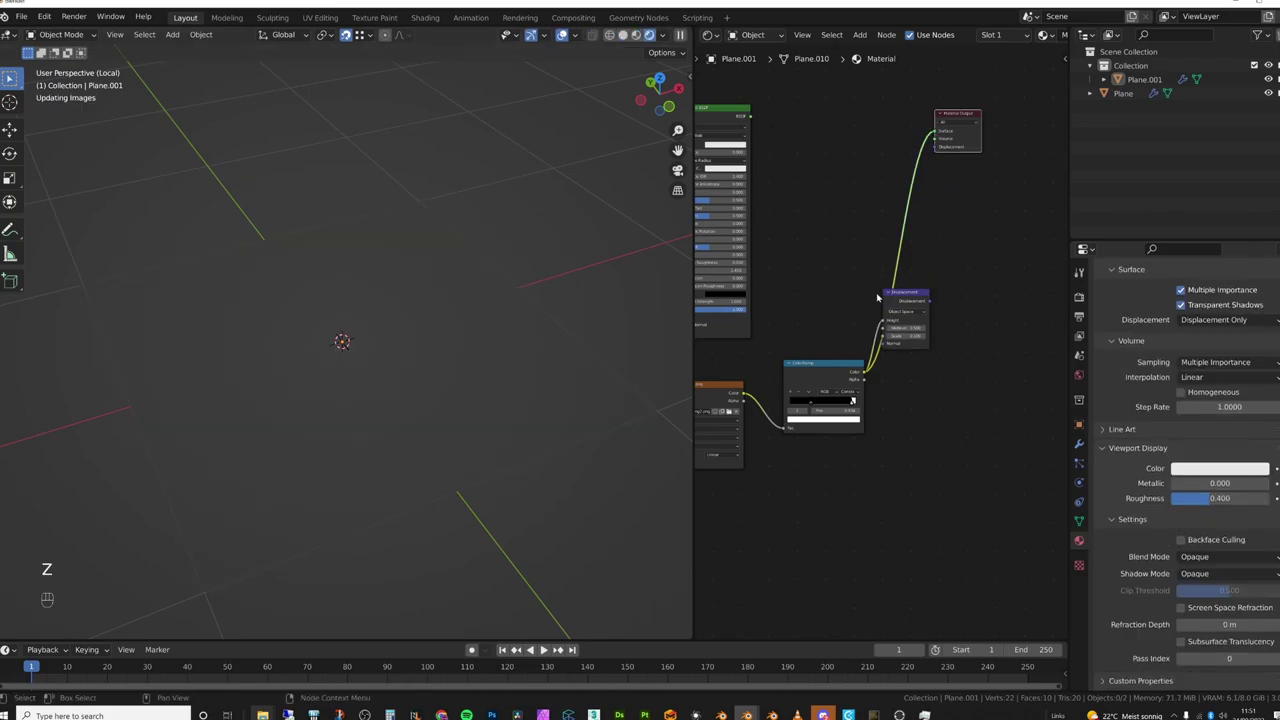
drag(911, 299, 944, 330)
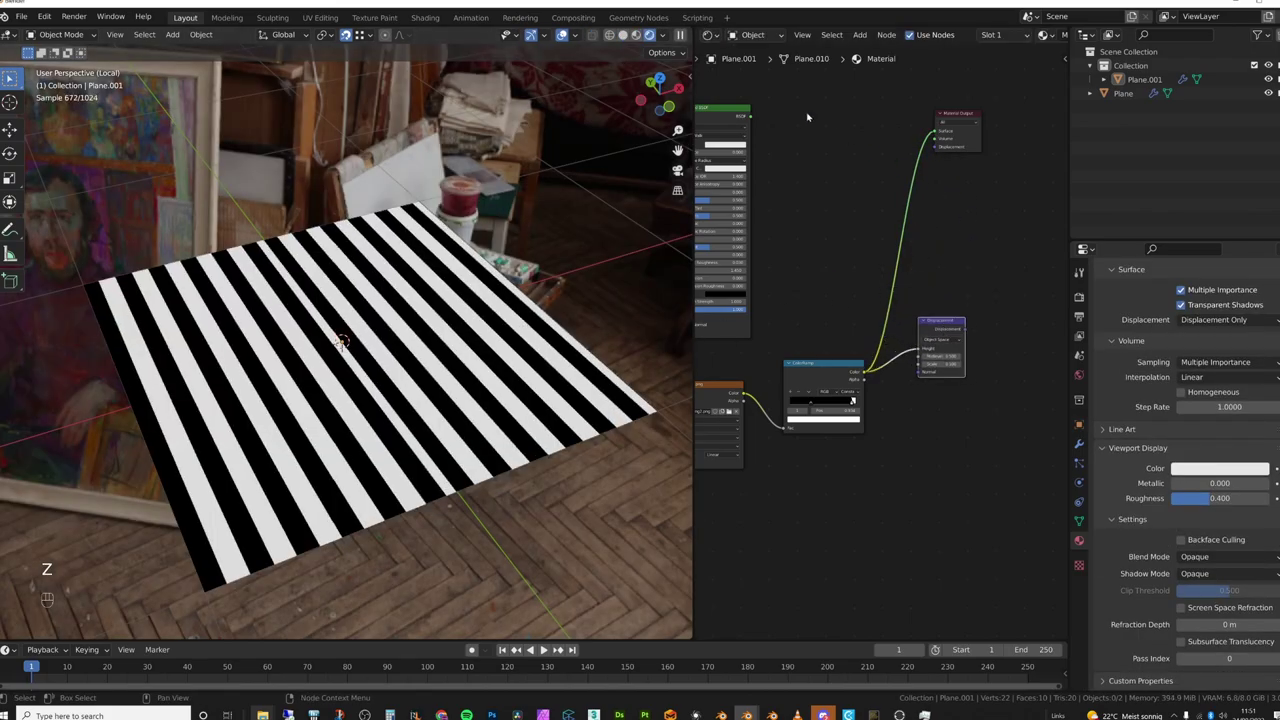
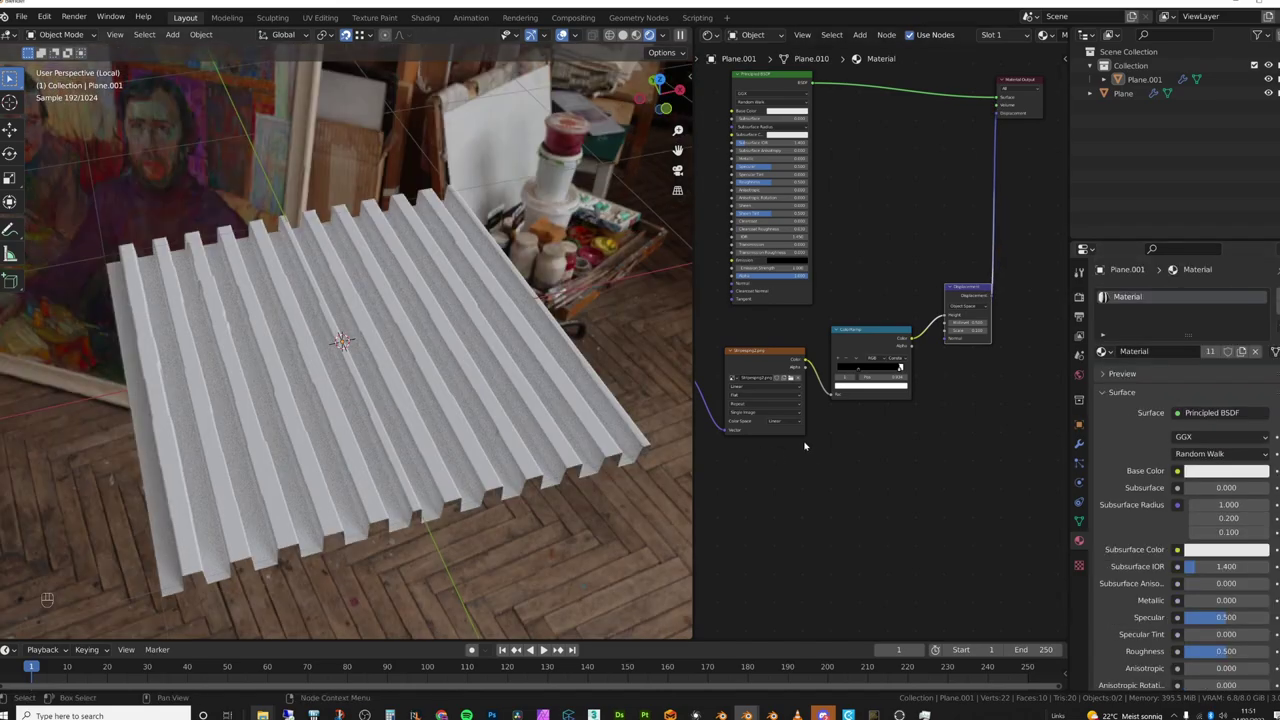
Bring up the Render Properties to reach the Subdivision dicing rate settings
click(1081, 297)
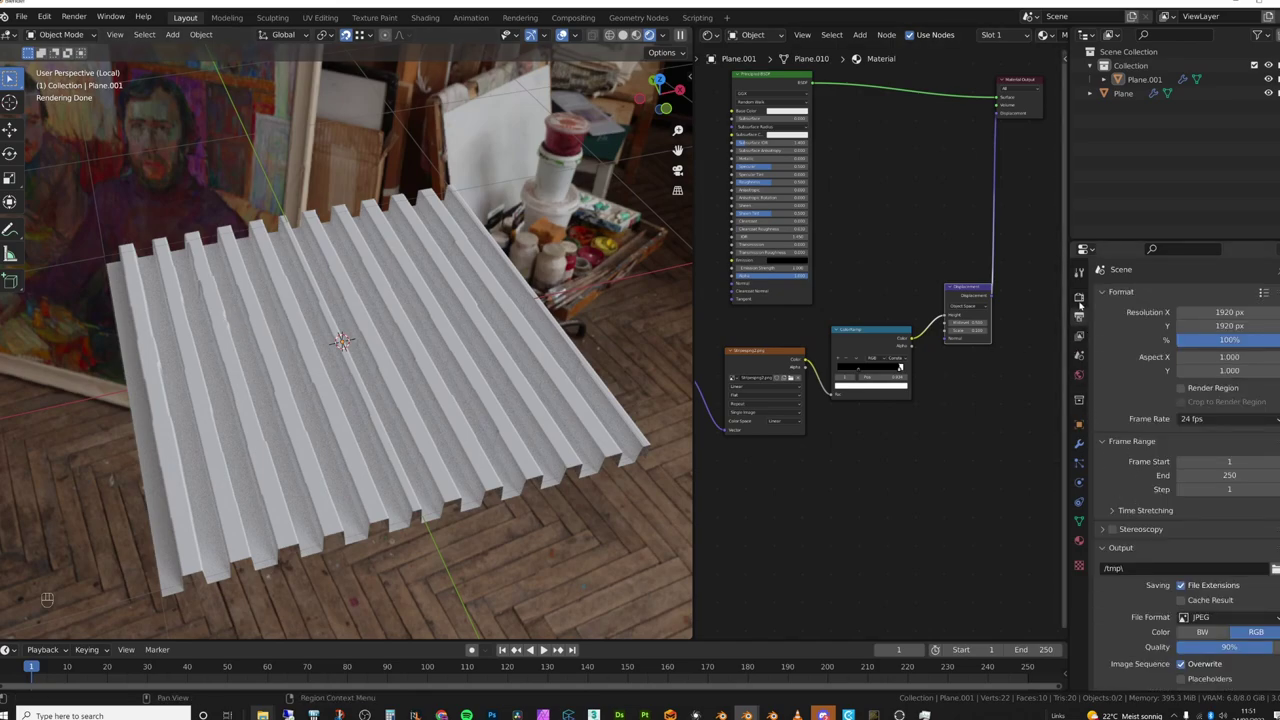
click(1081, 294)
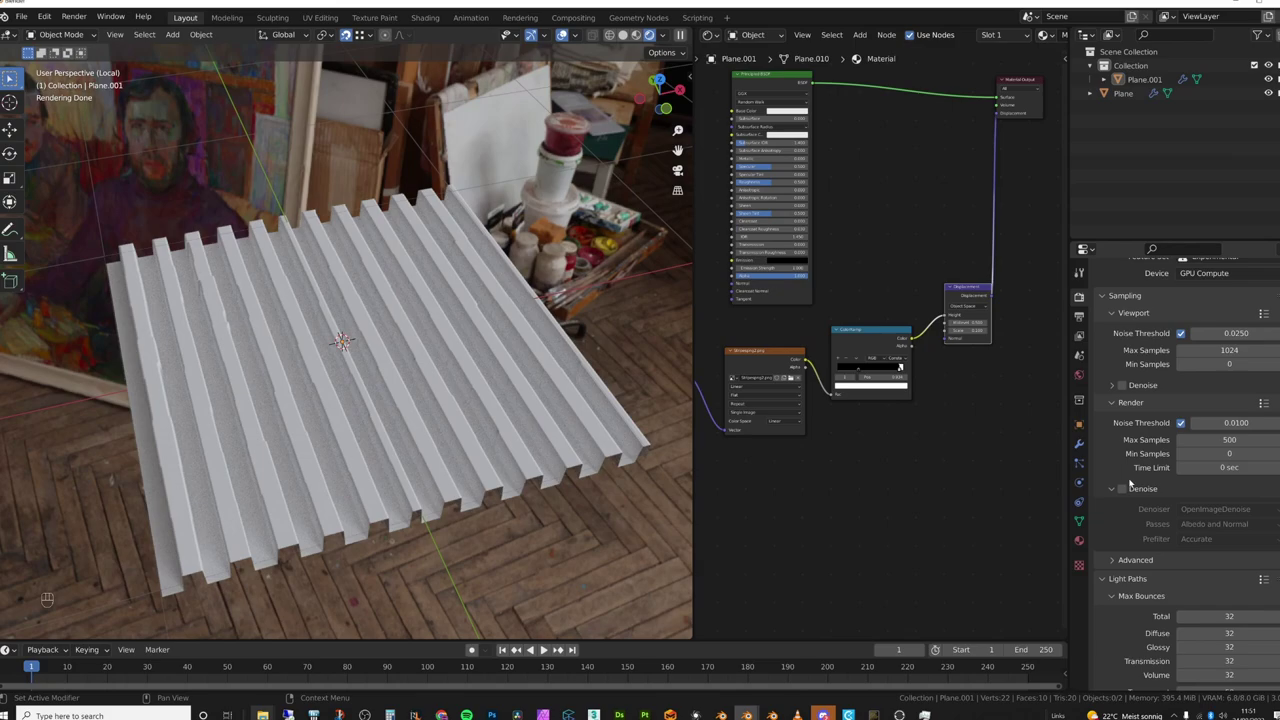
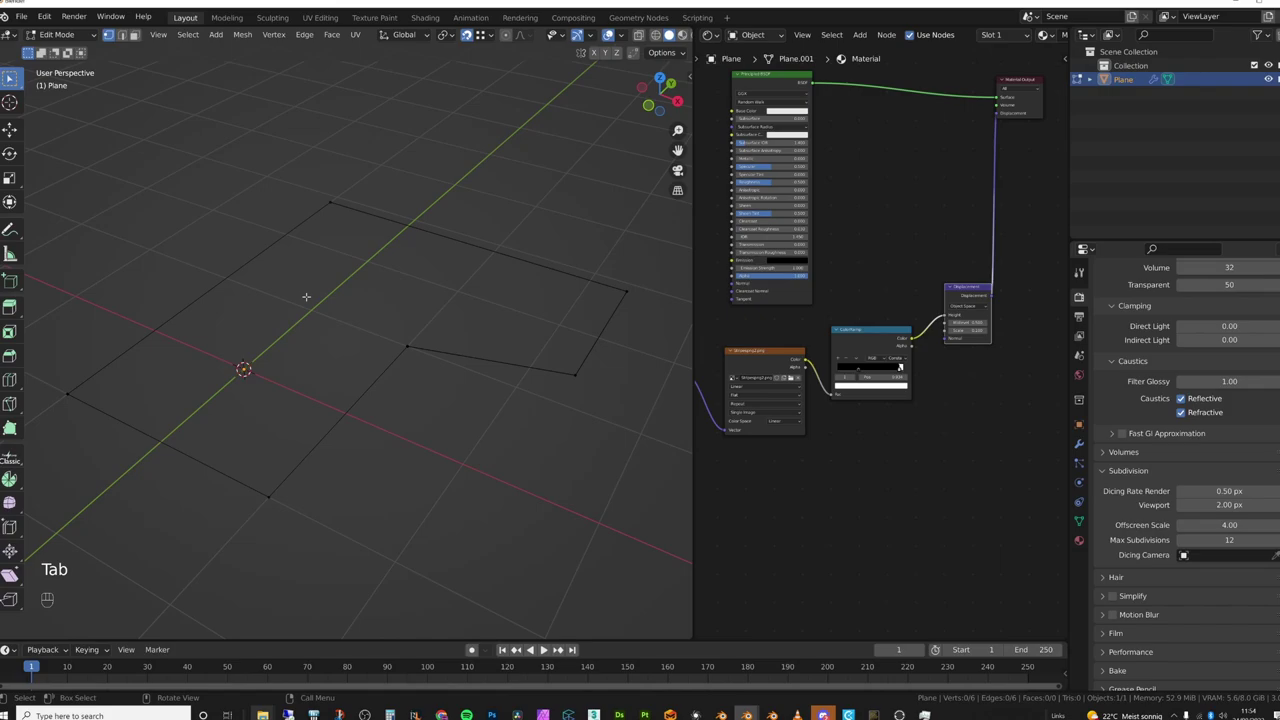
Fill the L-shaped outline with a single face and reselect the whole face in edit mode
key(a)
key(f)
key(Tab)
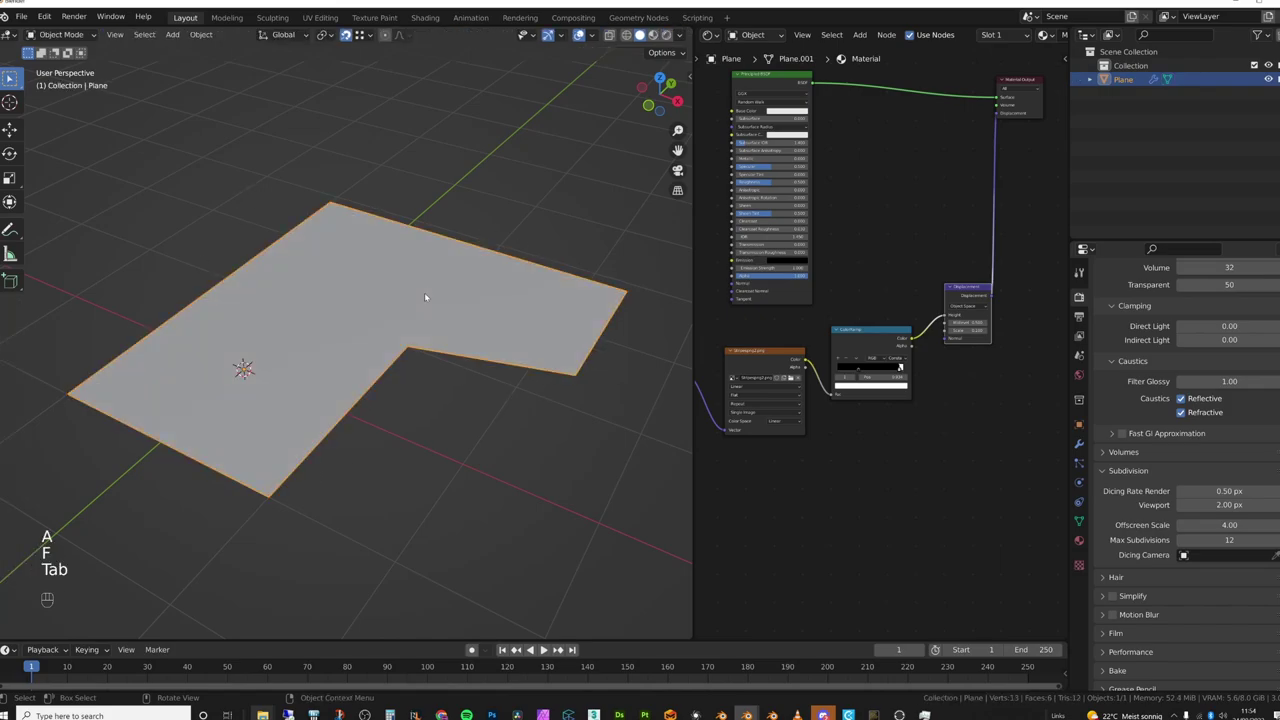
key(Tab)
key(u)
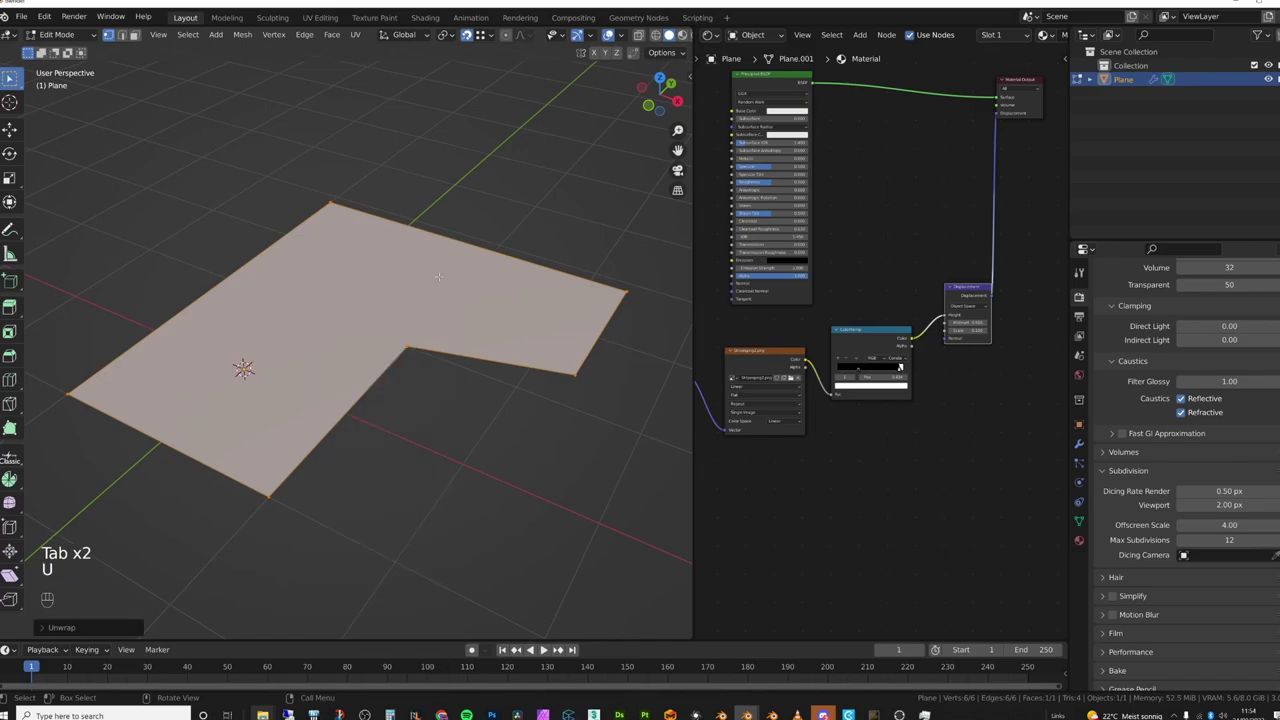
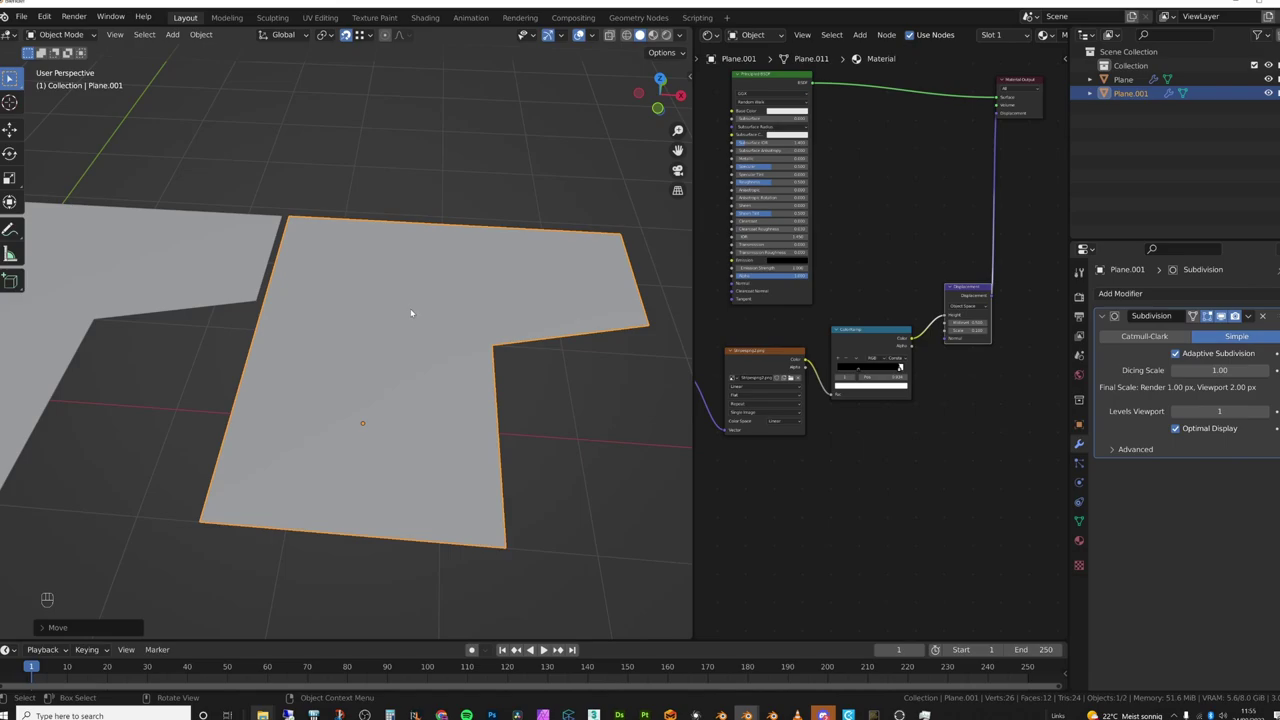
Apply the Subdivision modifier on the copied plane and inspect its dense rounded mesh in edit mode
key(Tab)
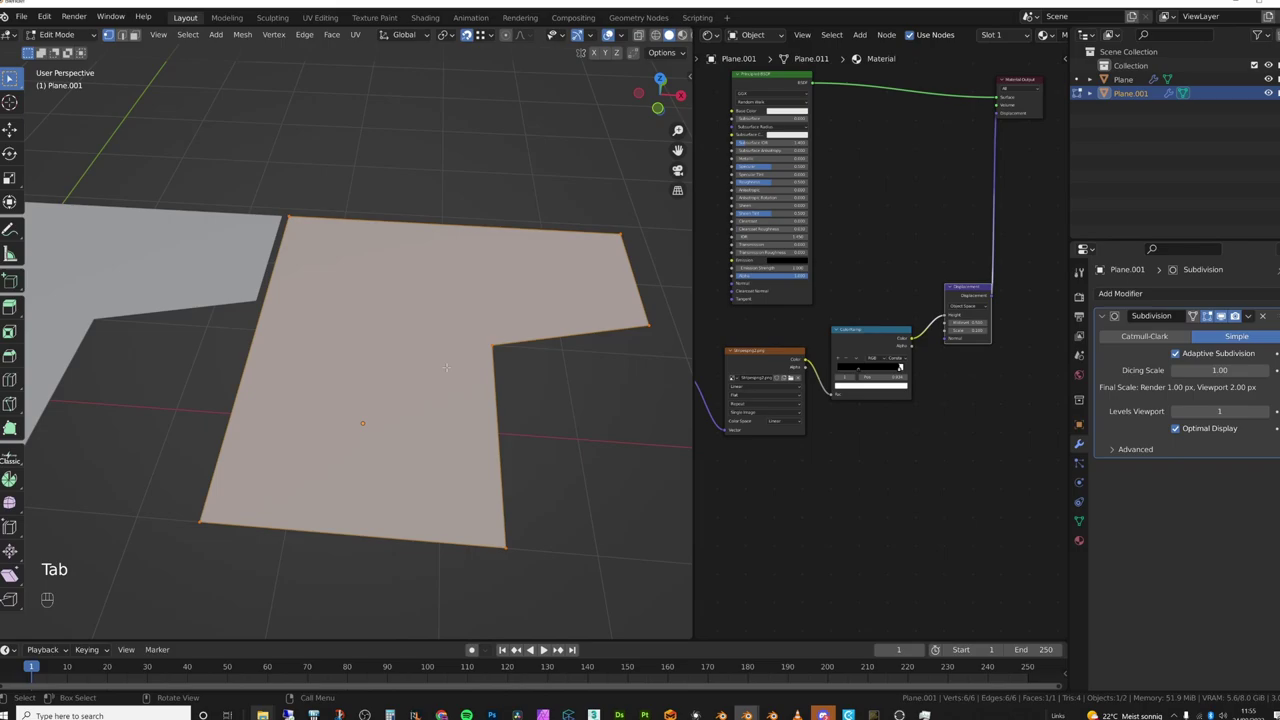
key(Tab)
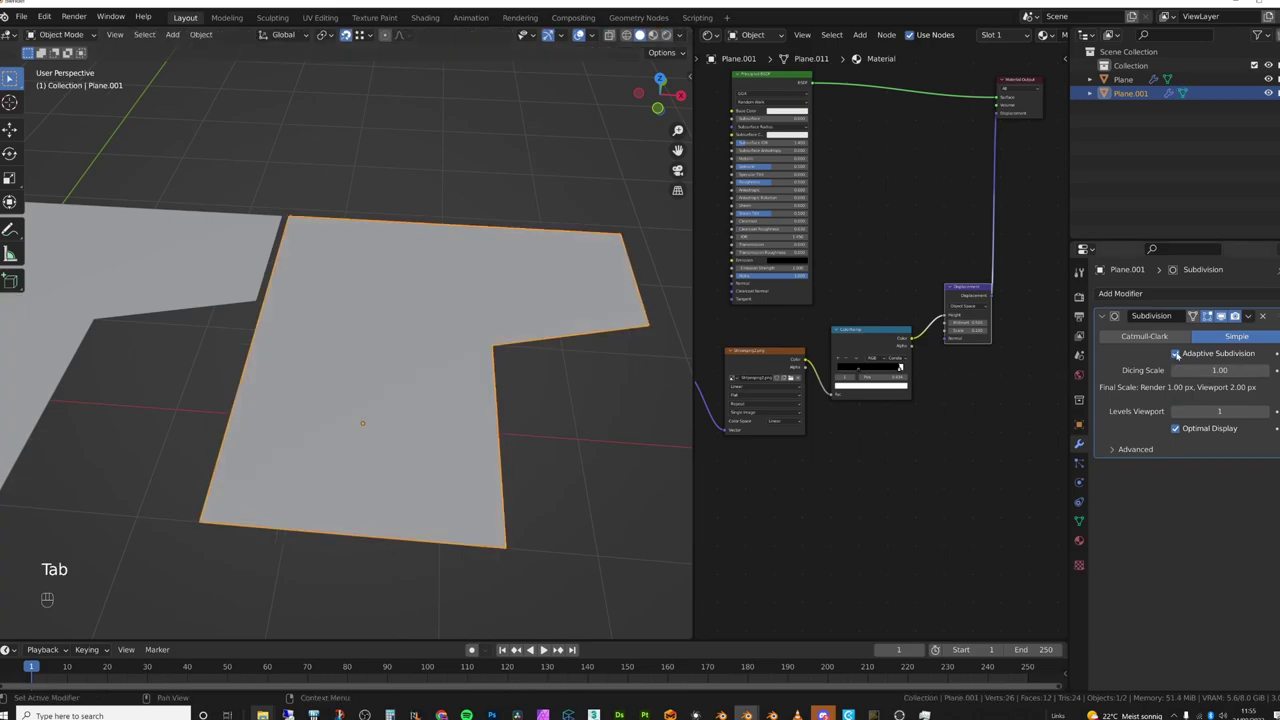
click(1179, 354)
click(1269, 372)
click(1269, 372)
click(1269, 372)
double_click(1269, 372)
key(ctrl+a)
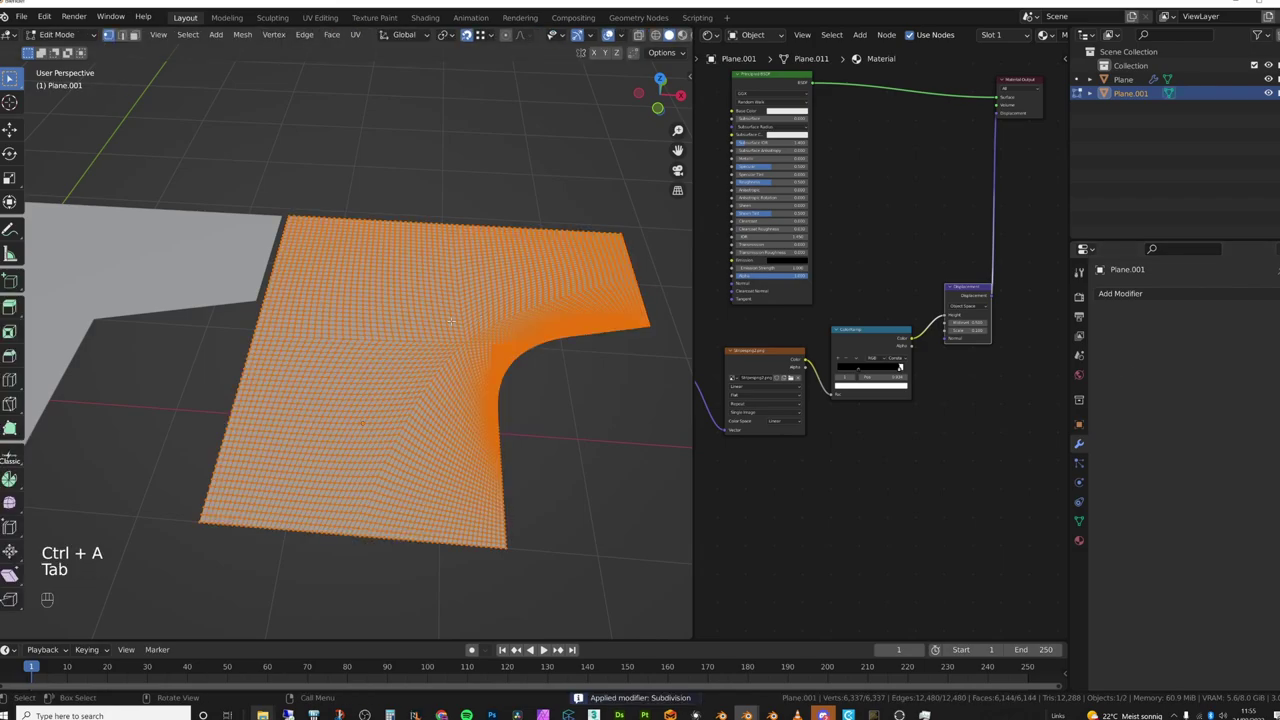
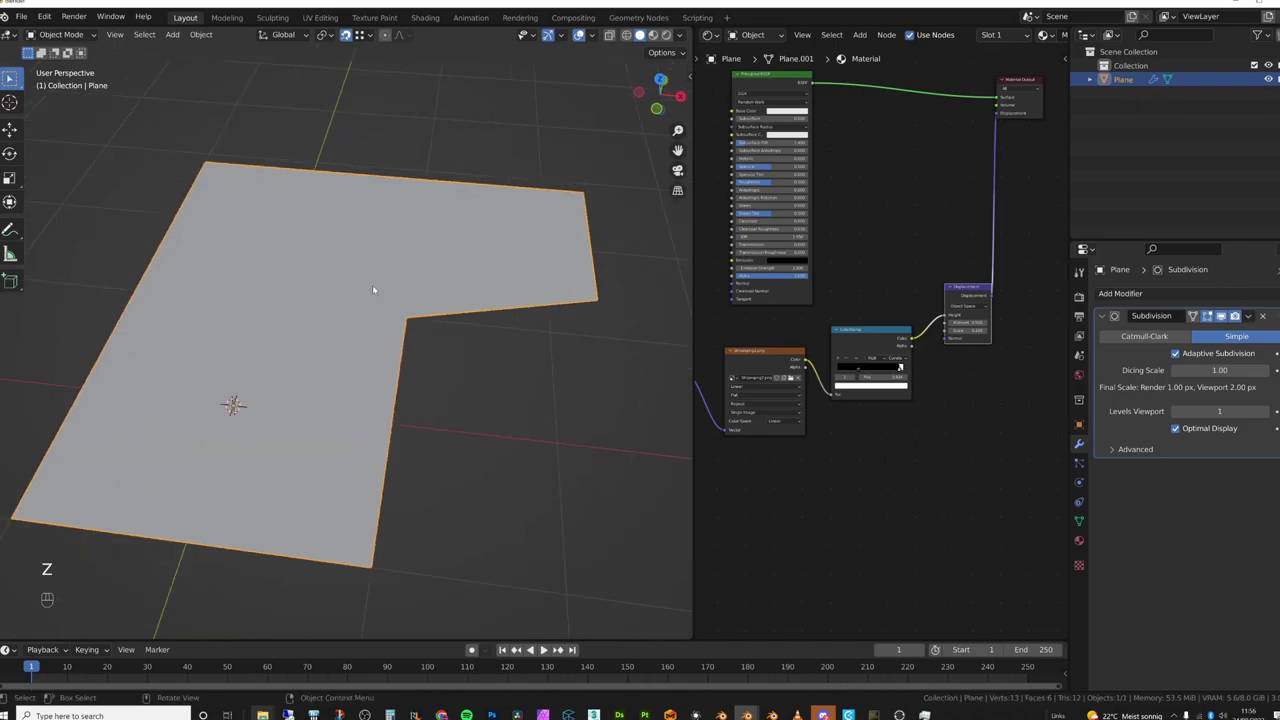
Start a loop cut across the L-shaped plane in edit mode
key(Tab)
key(ctrl+r)
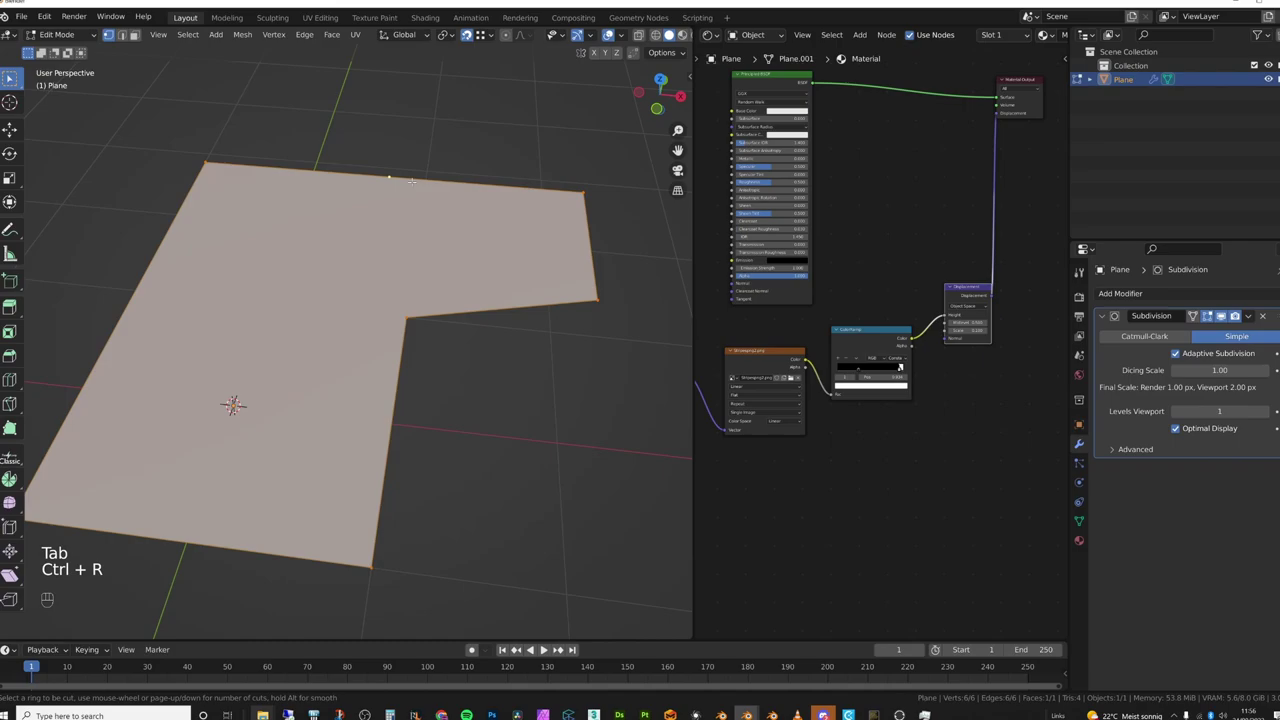
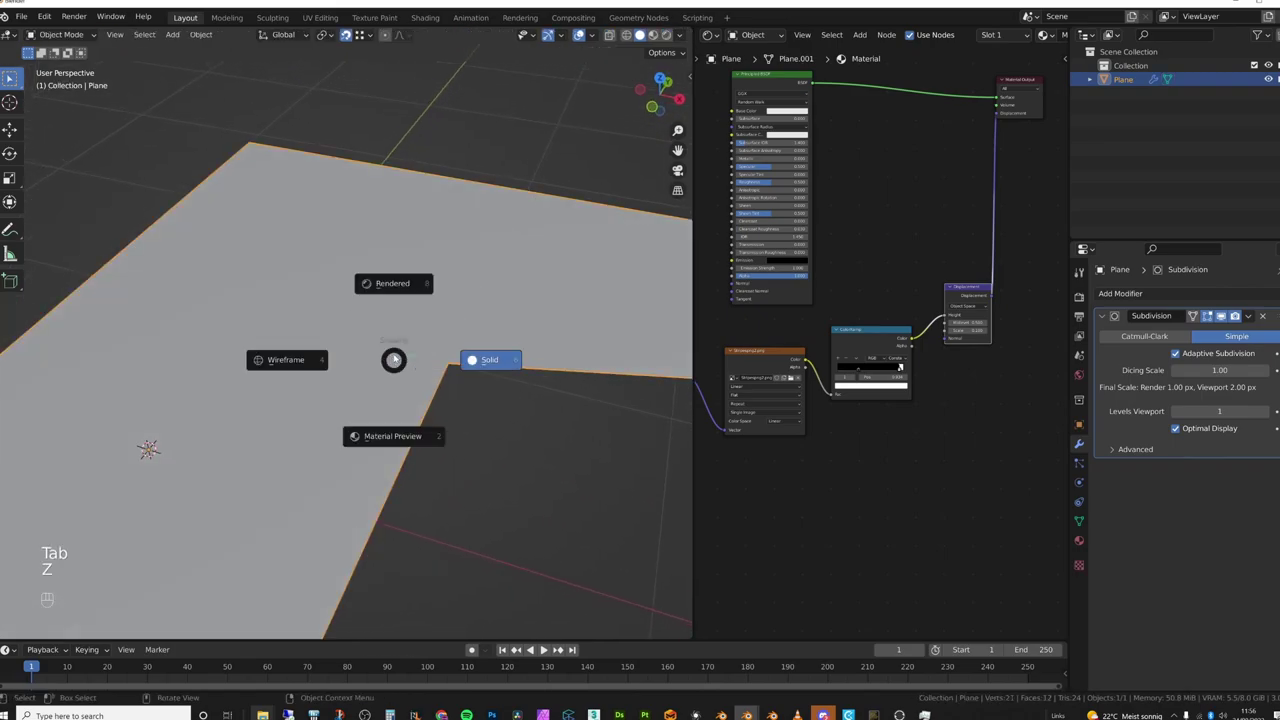
Show the displaced ridges in Rendered shading and select the whole mesh in edit mode
key(z)
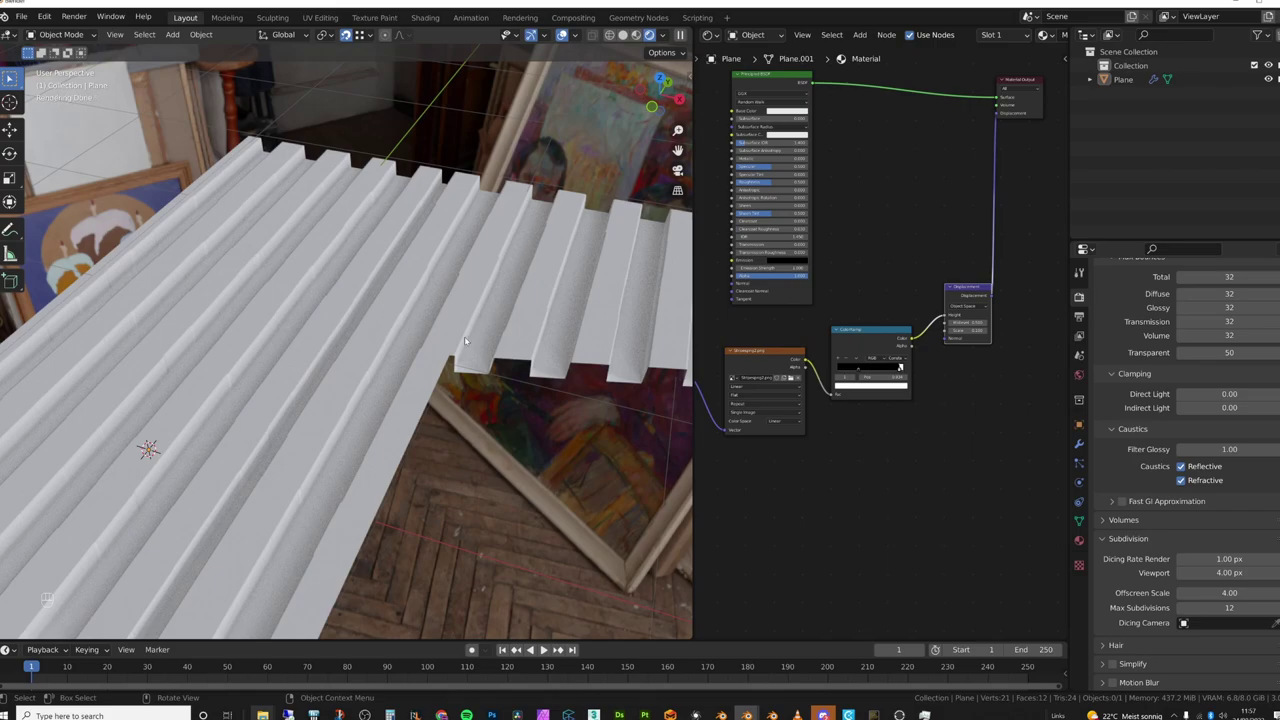
key(Tab)
key(a)
Bring up the delete options to dissolve the plane's internal edges, undoing a stray attempt
key(x)
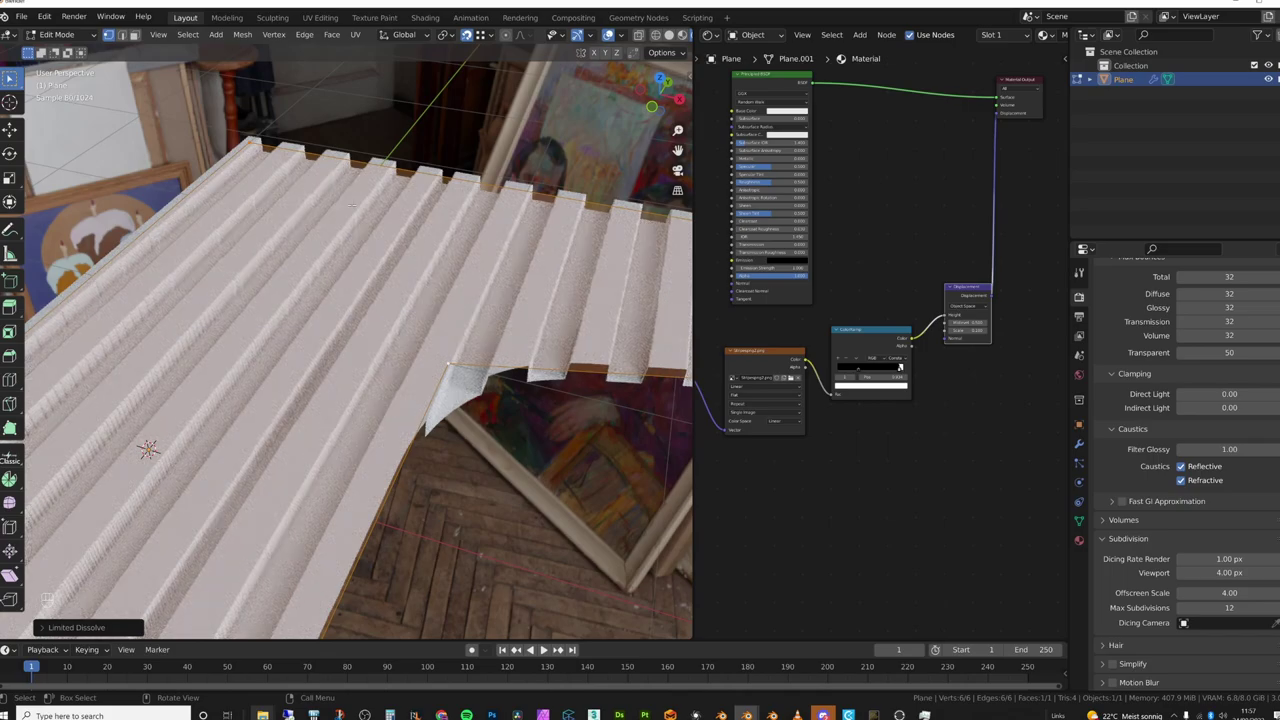
key(ctrl+z)
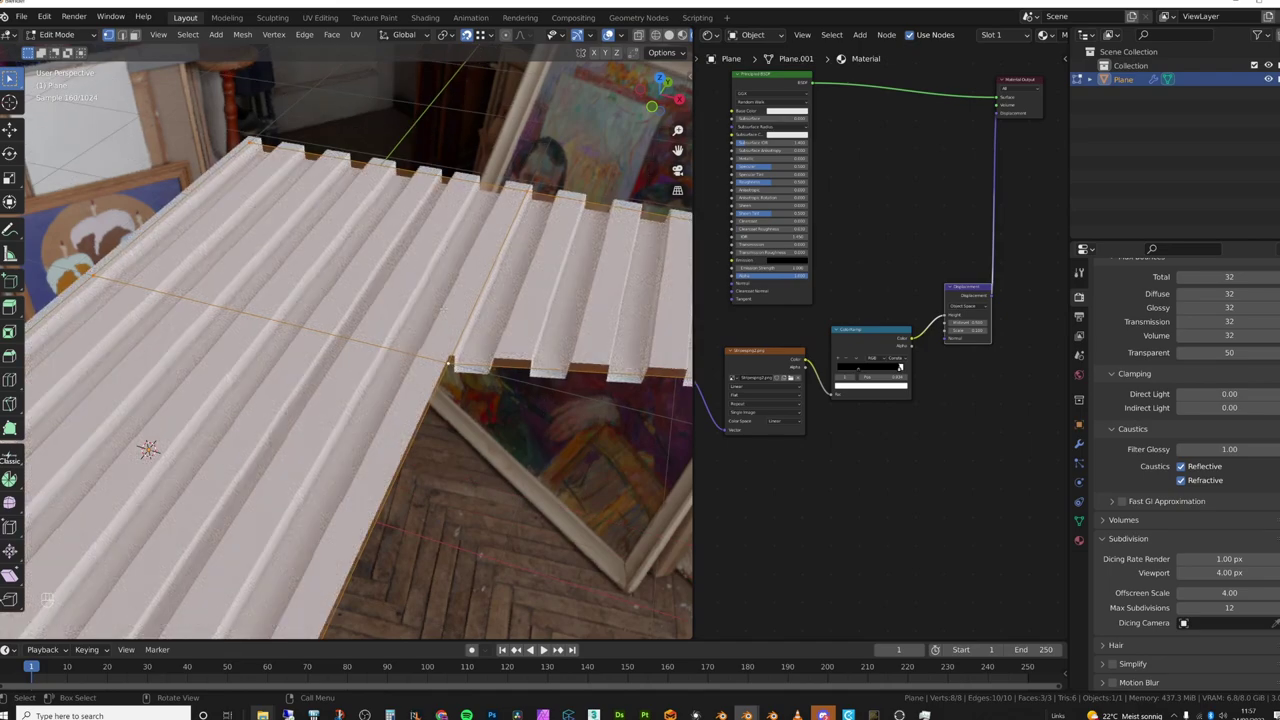
key(x)
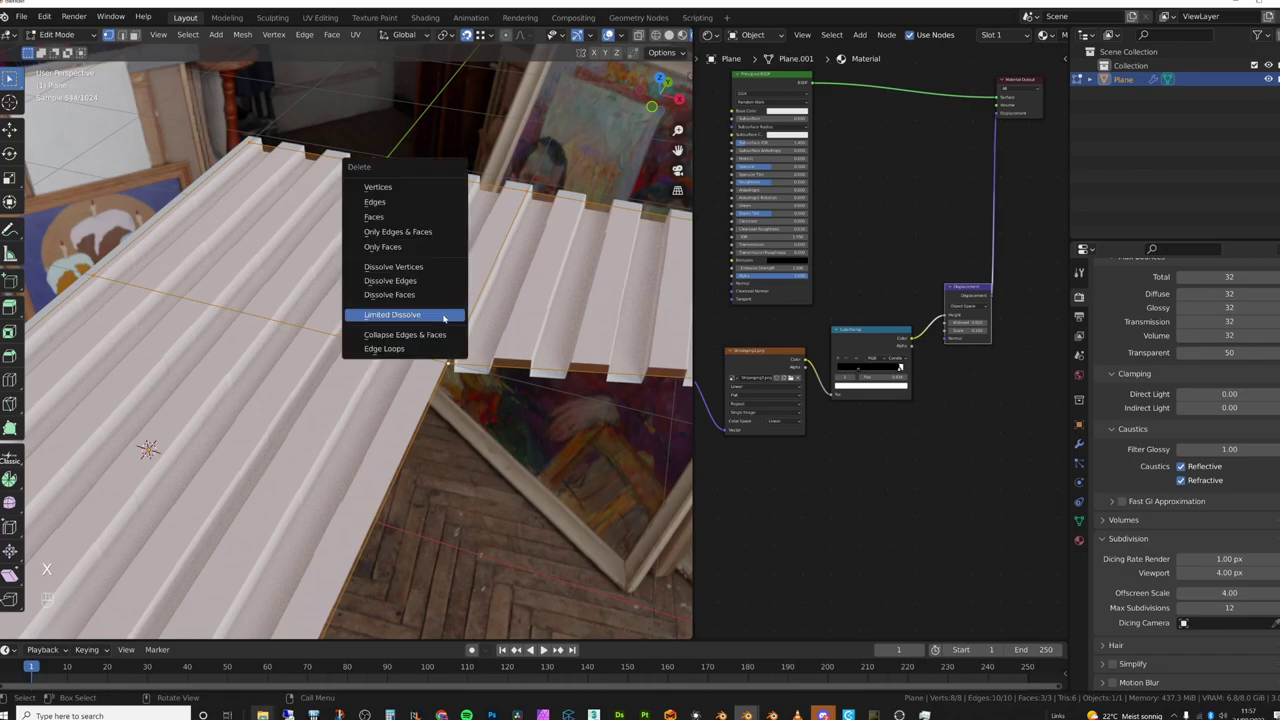